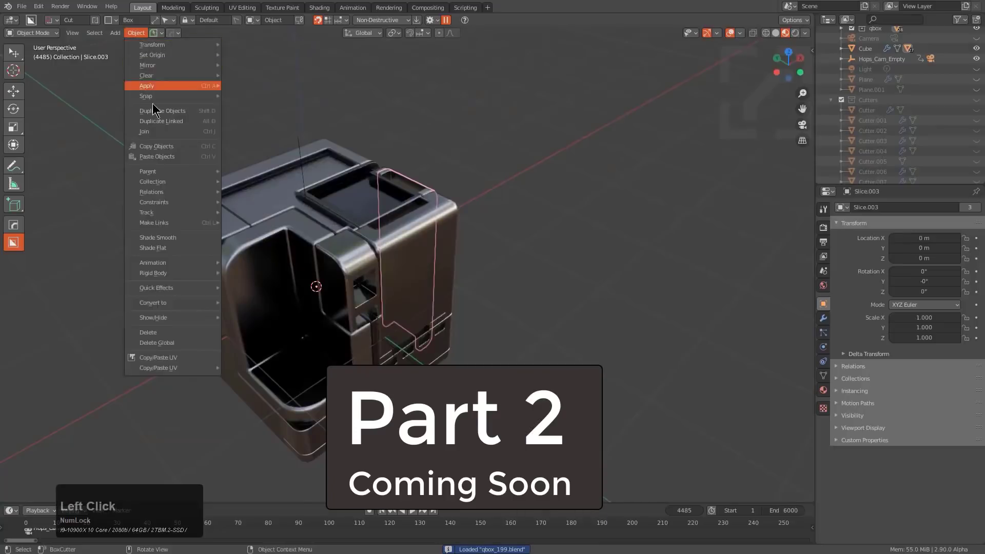
Step back through the older qbox saves from qbox_198 toward qbox_196 via the PowerSave previous-file button.
{"action": "left_click", "coordinate": [156, 39]}
{"action": "left_click", "coordinate": [135, 106]}
{"action": "left_click", "coordinate": [158, 35]}
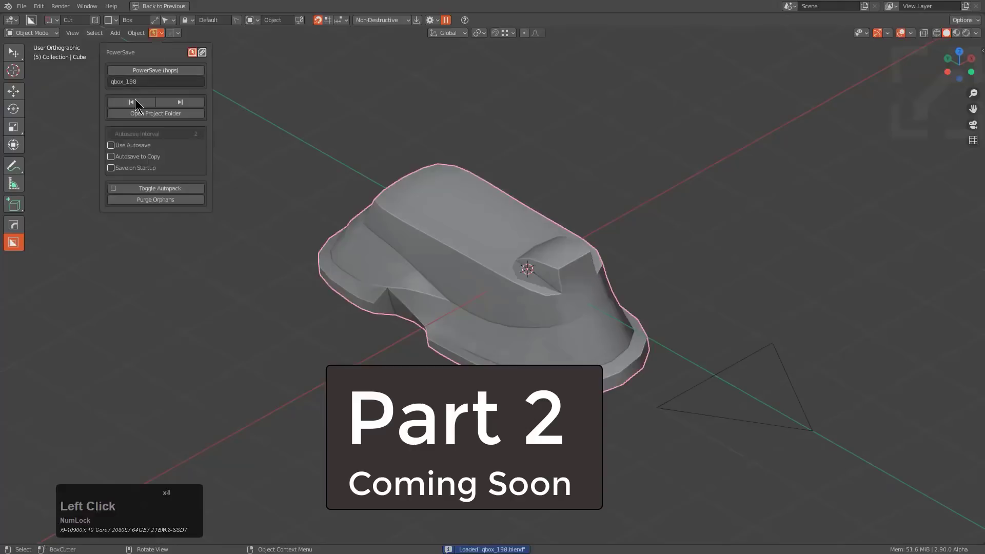
{"action": "left_click", "coordinate": [135, 103]}
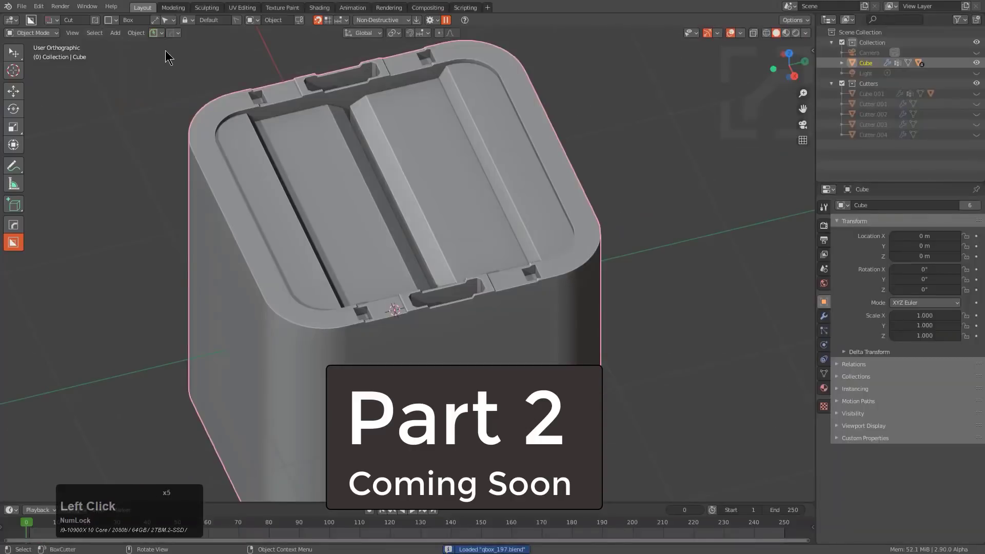
{"action": "left_click", "coordinate": [159, 39]}
{"action": "left_click", "coordinate": [137, 109]}
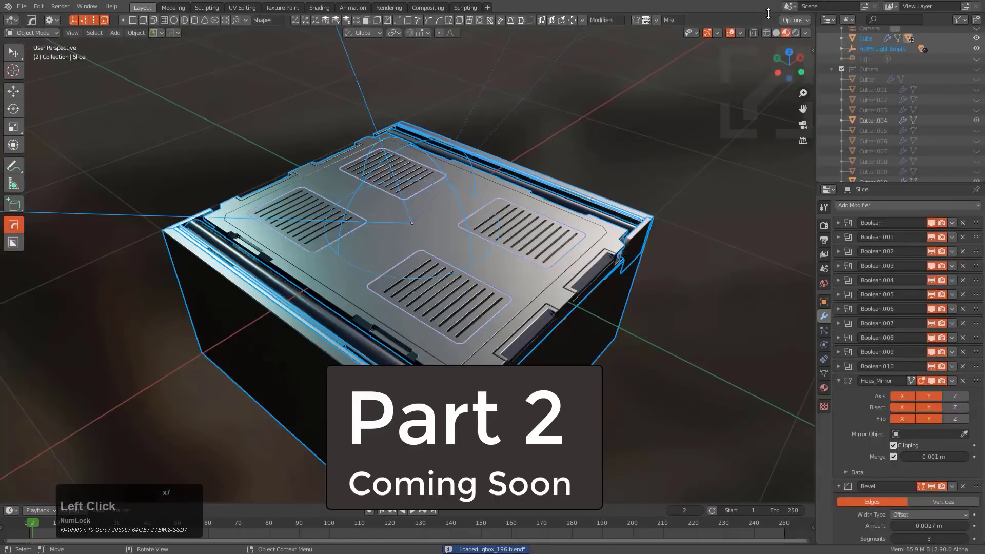
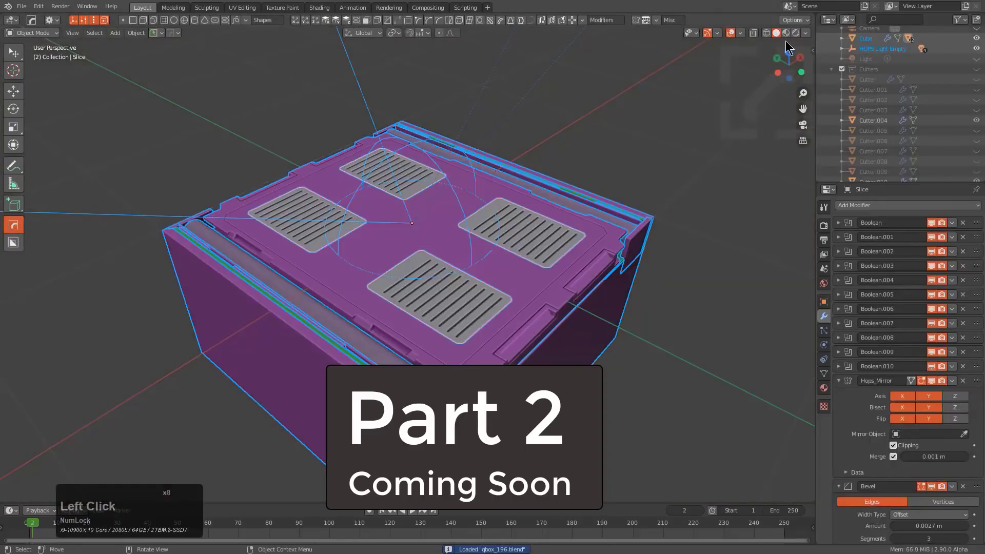
Load qbox_195, the gold-lit box model, and start its animation playing.
{"action": "left_click", "coordinate": [784, 37]}
{"action": "left_click", "coordinate": [728, 34]}
{"action": "middle_click", "coordinate": [513, 221]}
{"action": "left_click", "coordinate": [154, 36]}
{"action": "left_click", "coordinate": [132, 106]}
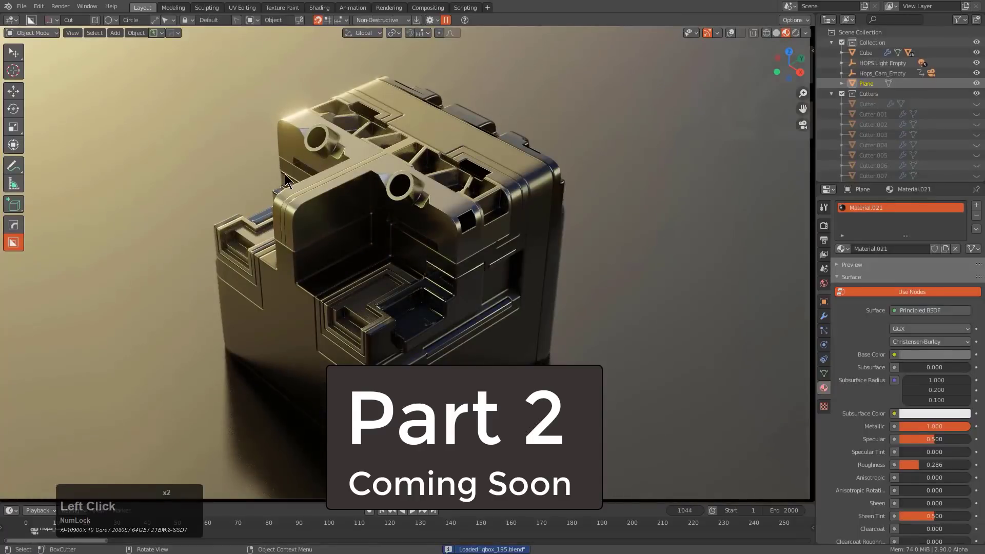